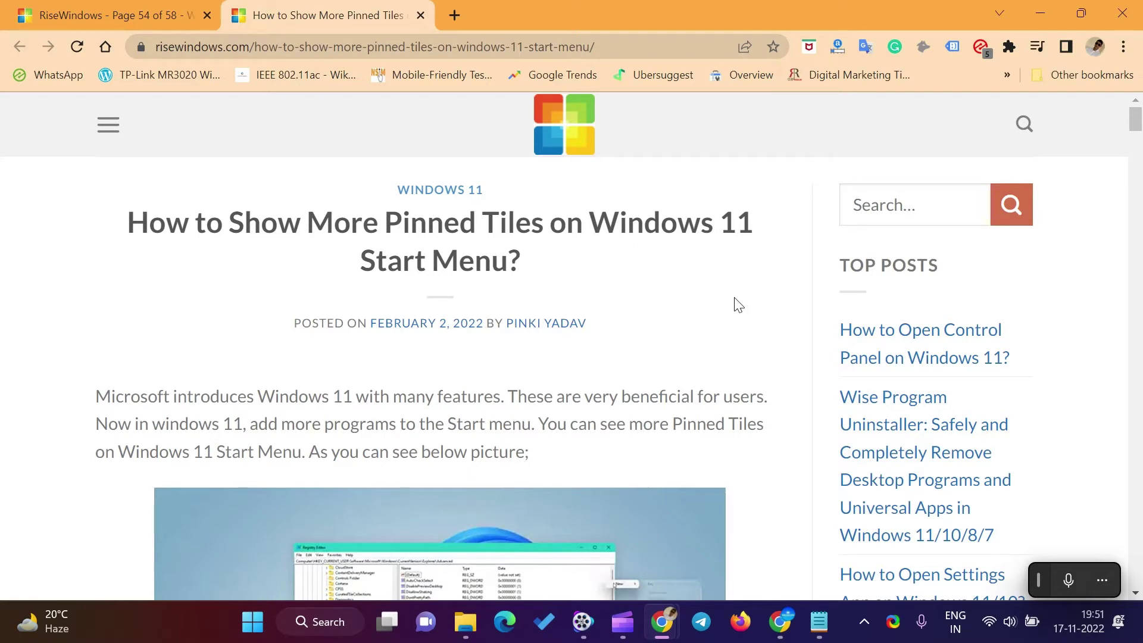
# - Scroll the Chrome article down to its Settings app method section
pyautogui.scroll(-3)
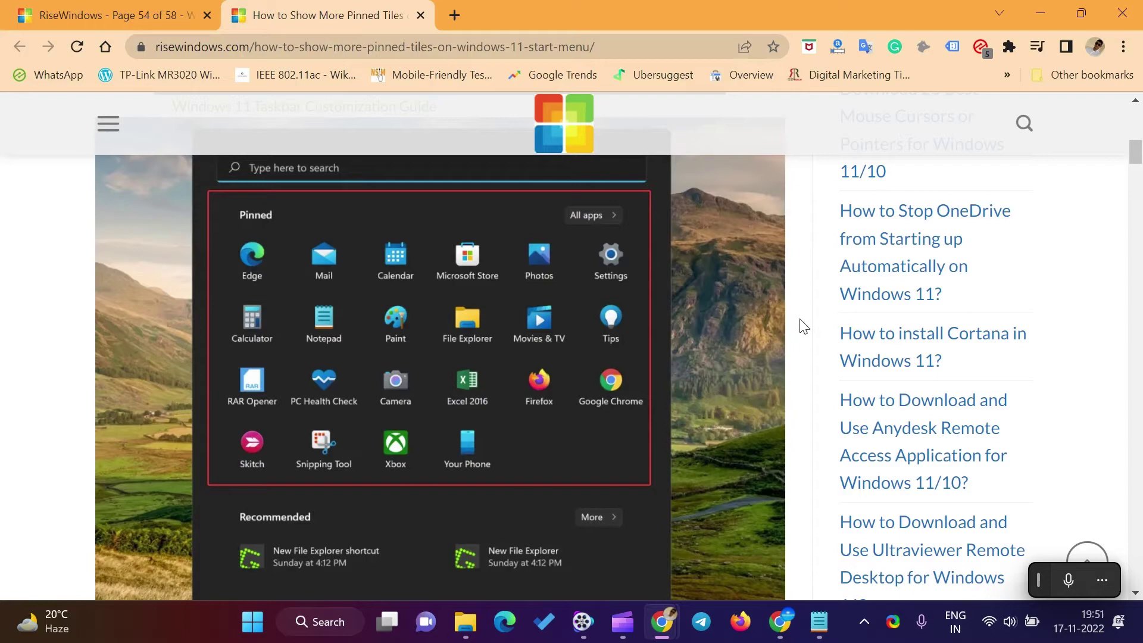
pyautogui.scroll(-3)
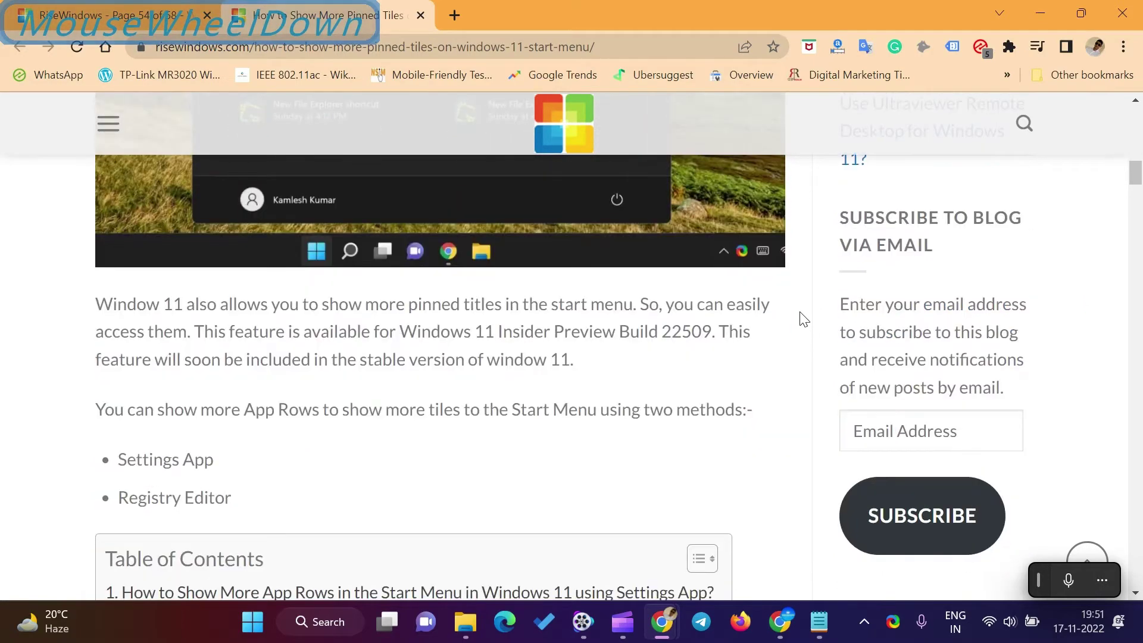
pyautogui.scroll(3)
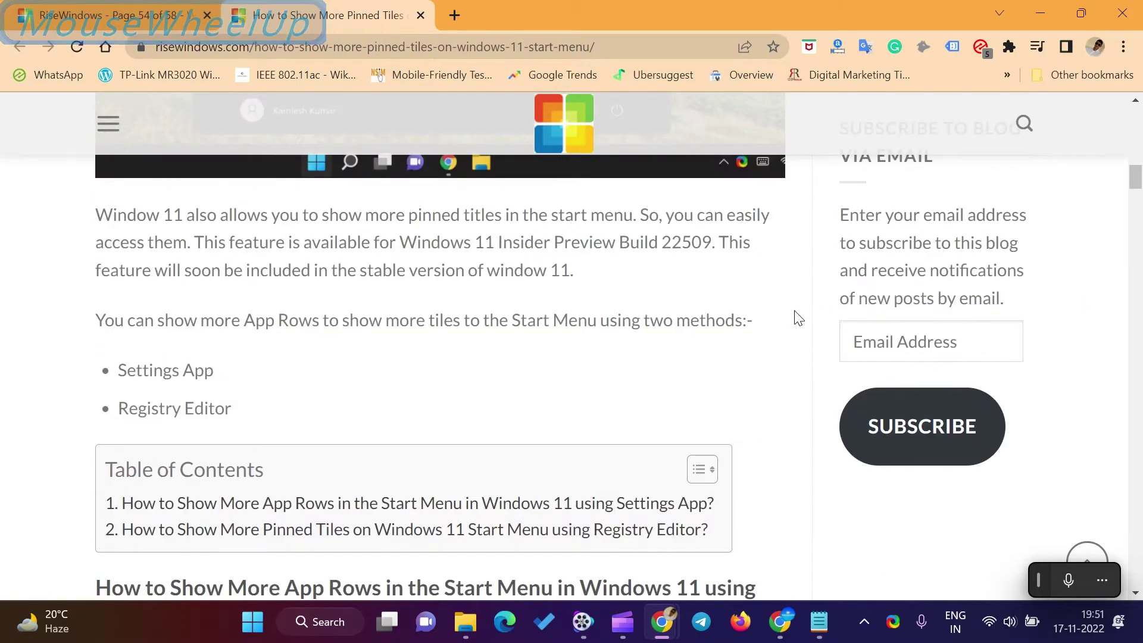
pyautogui.scroll(-3)
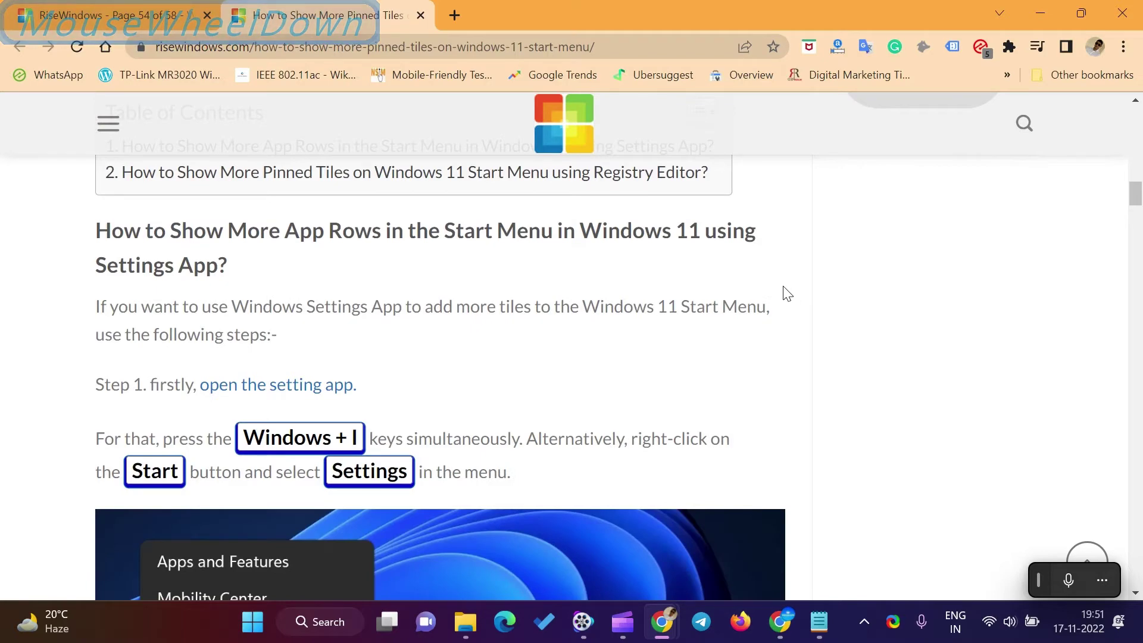
# - Minimize Chrome and launch Settings from the Start button's quick link menu
pyautogui.click(1034, 13)
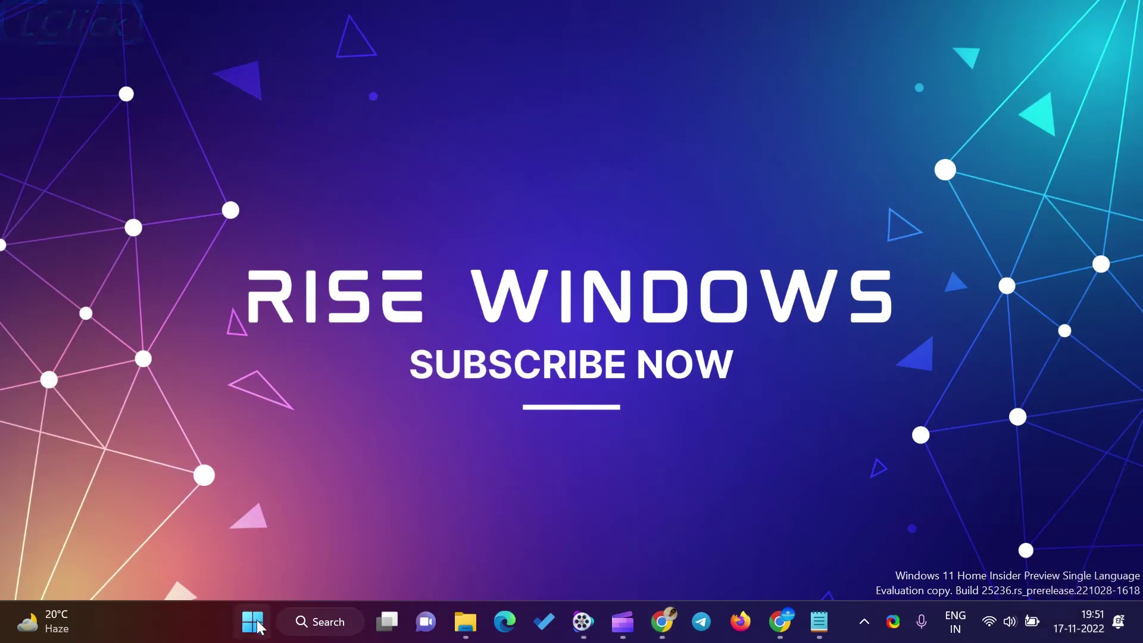
pyautogui.click(258, 626)
pyautogui.rightClick(258, 626)
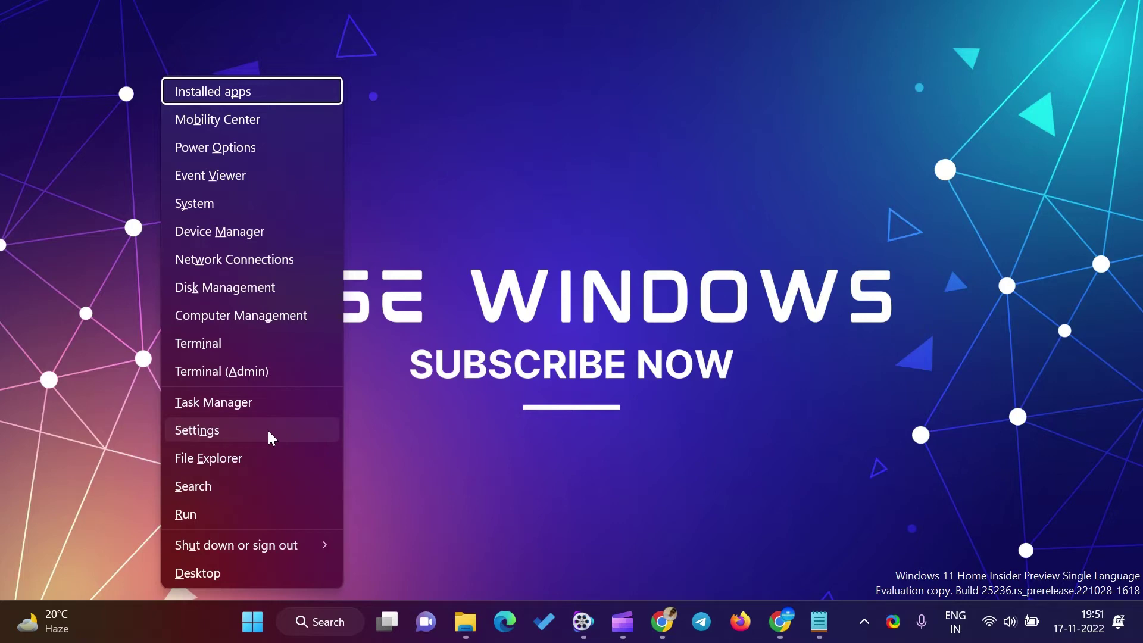
pyautogui.click(450, 452)
# - Switch Settings to the Personalization category on the way to the Start layout
pyautogui.press('super+i')
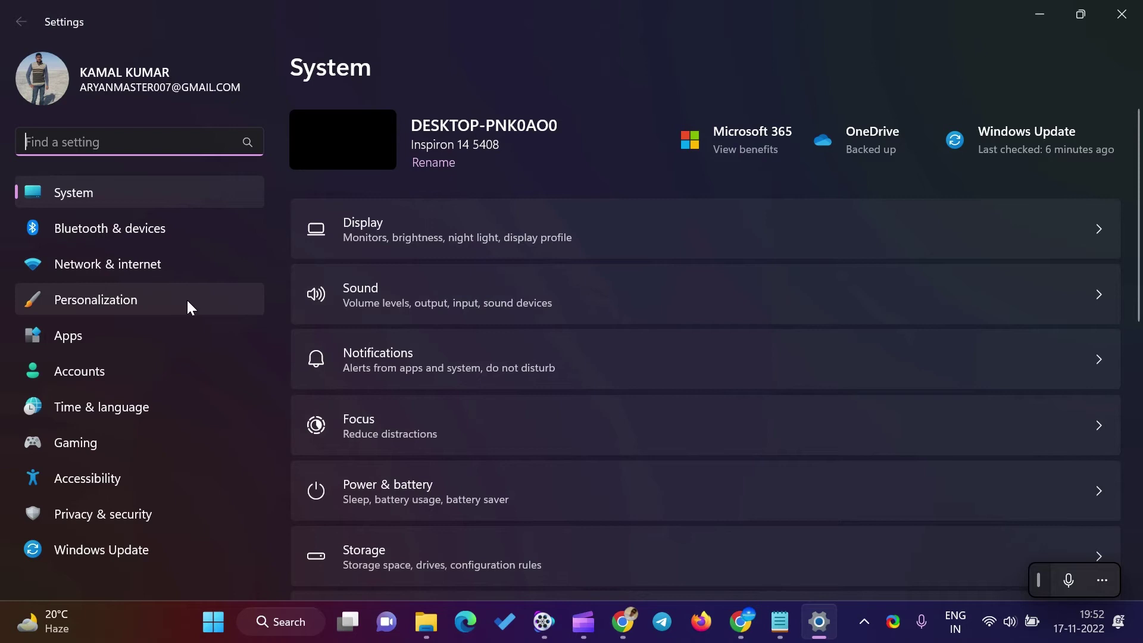
pyautogui.click(188, 306)
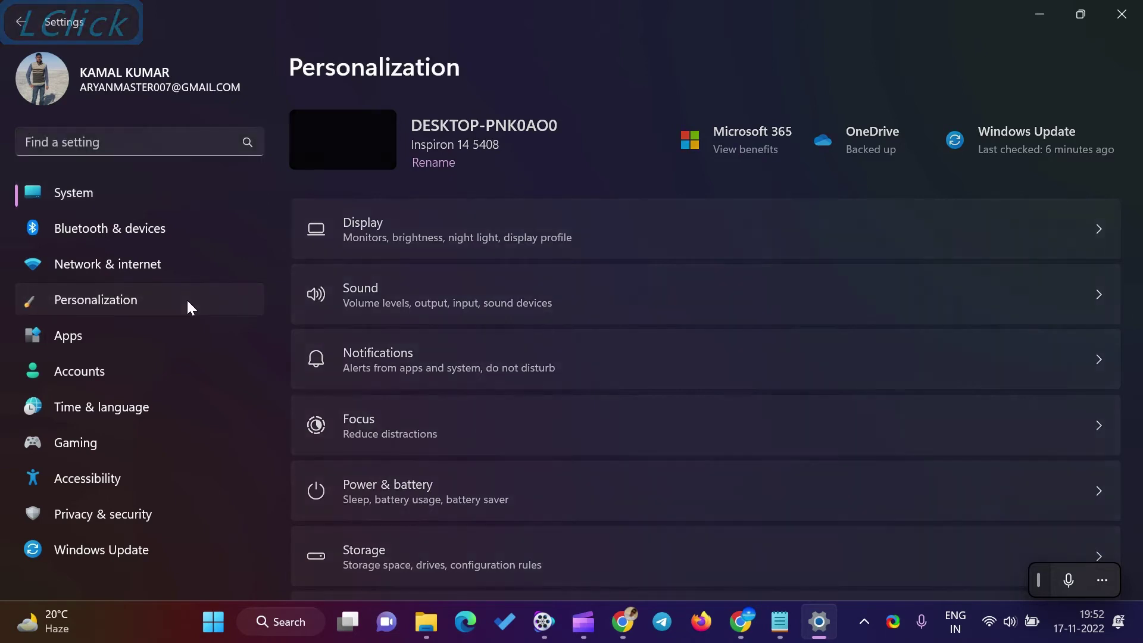
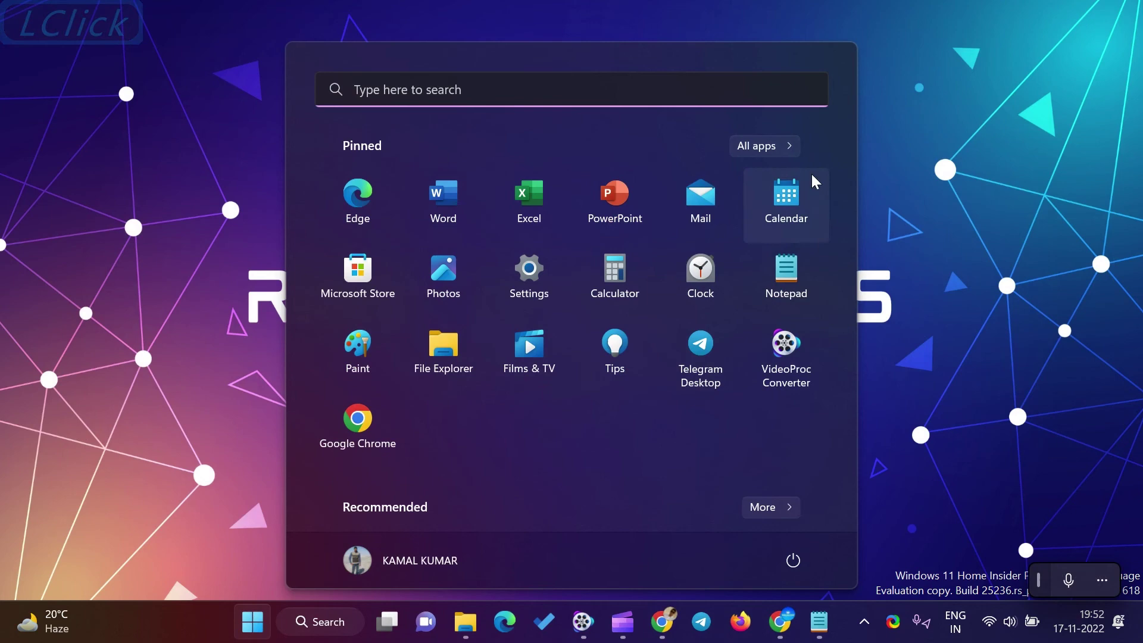
# - Check the Start menu's extra rows of pinned apps and dismiss it to the desktop
pyautogui.scroll(-3)
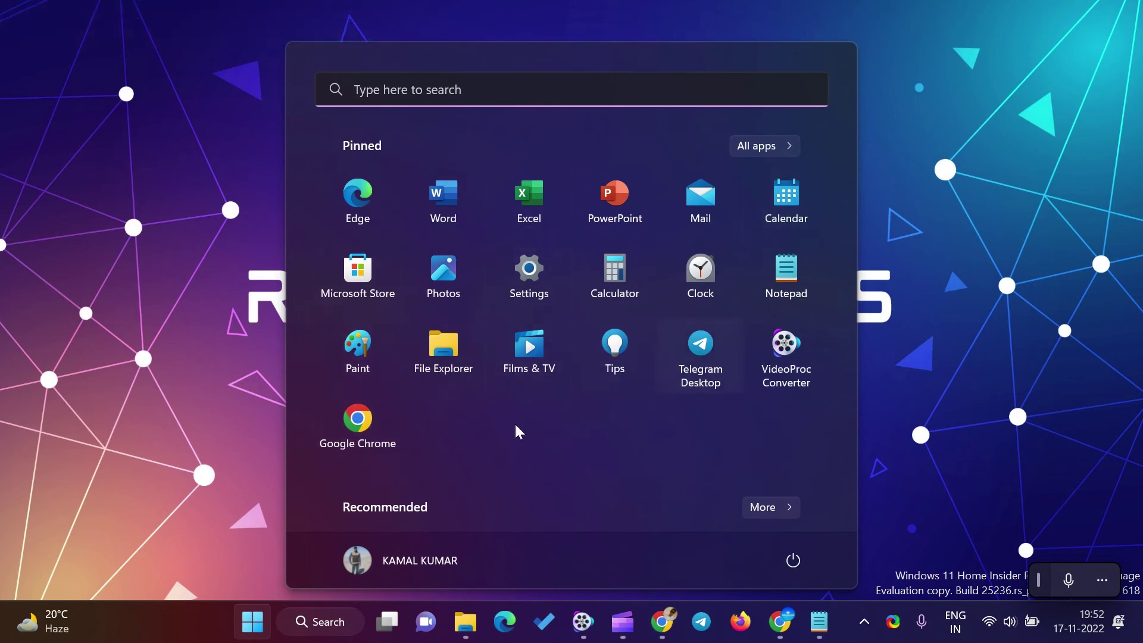
pyautogui.click(894, 83)
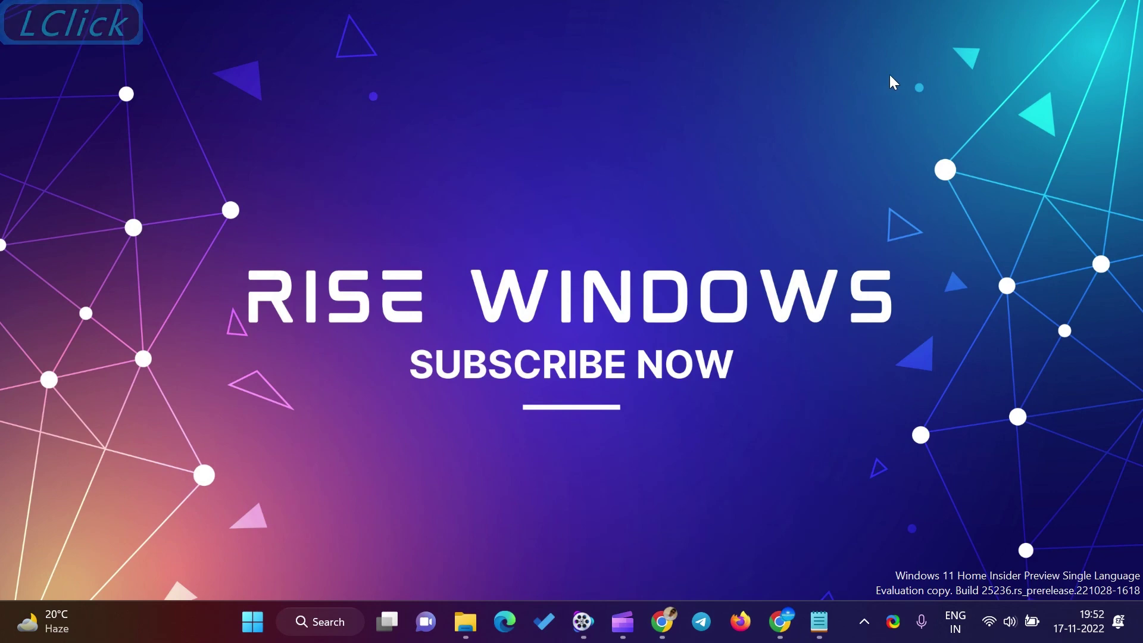